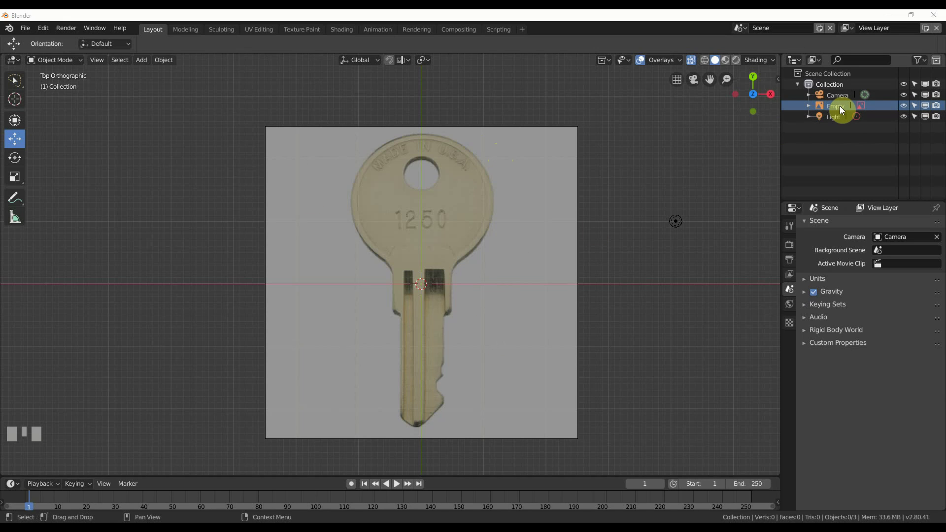
Select the reference image Empty in the Outliner and adjust its settings
{"action": "left_click", "coordinate": [917, 106]}
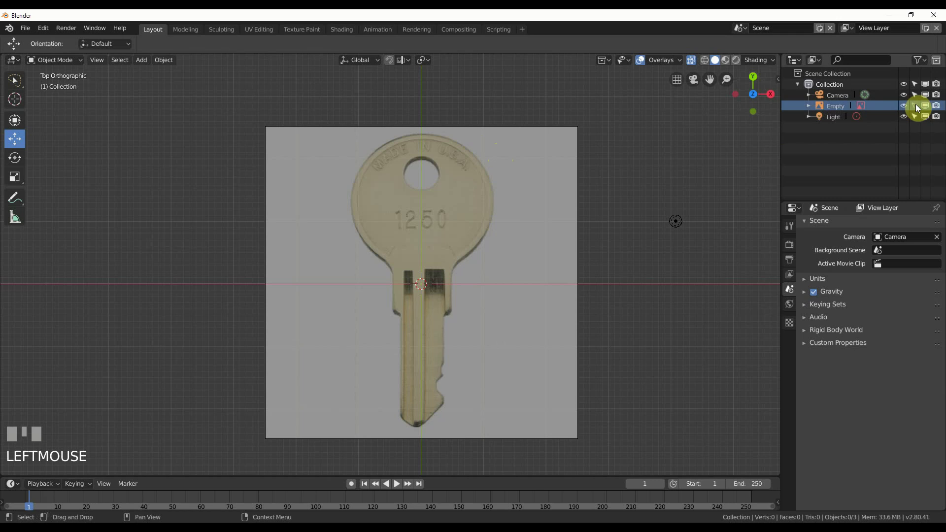
{"action": "left_click", "coordinate": [599, 134]}
{"action": "double_click", "coordinate": [588, 137]}
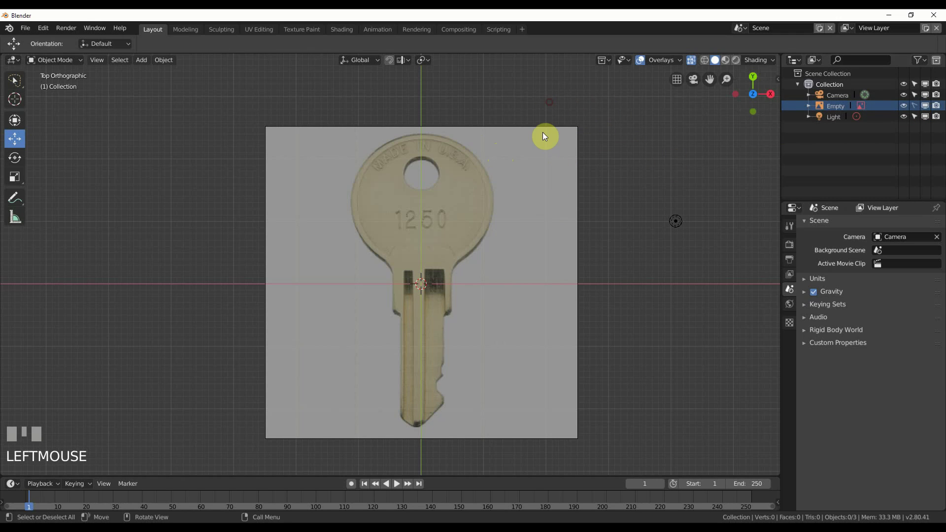
{"action": "left_click", "coordinate": [549, 148]}
{"action": "left_click", "coordinate": [553, 189]}
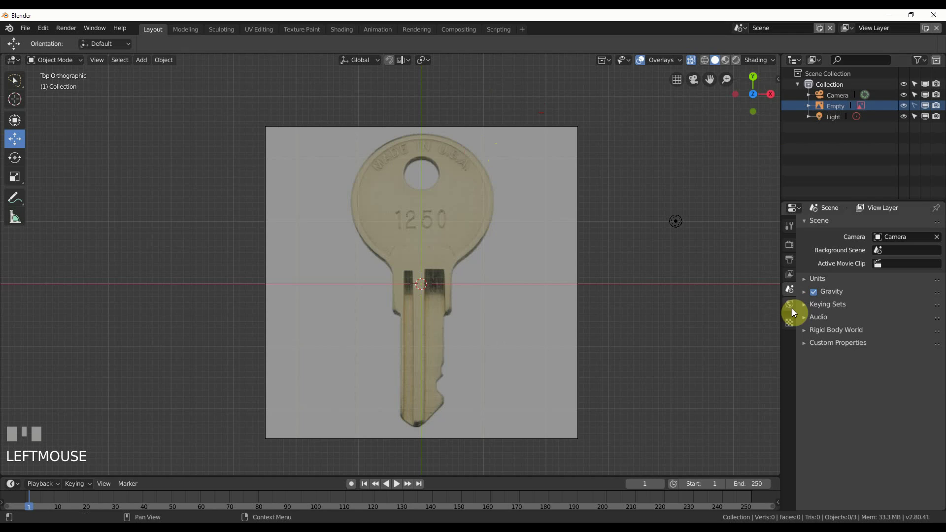
Show the image's display settings and raise its Transparency to 0.525
{"action": "left_click", "coordinate": [838, 106]}
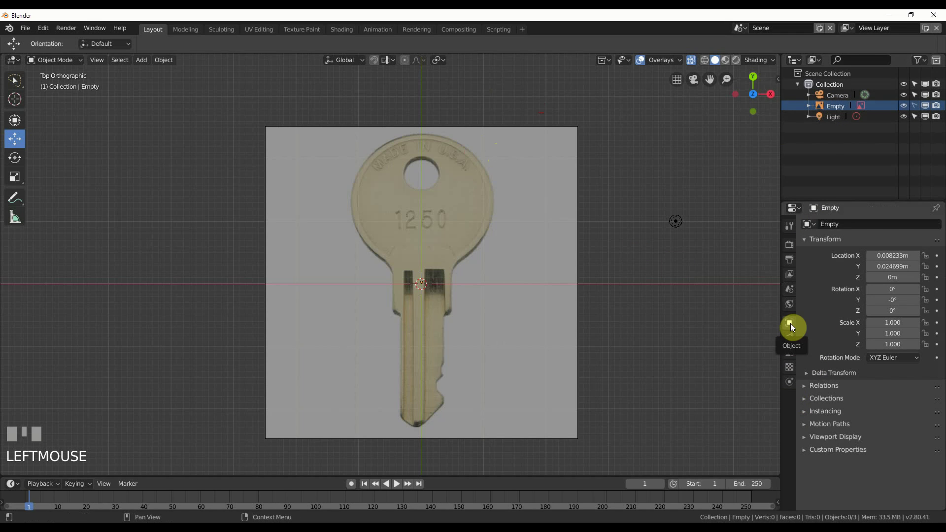
{"action": "left_click", "coordinate": [792, 355]}
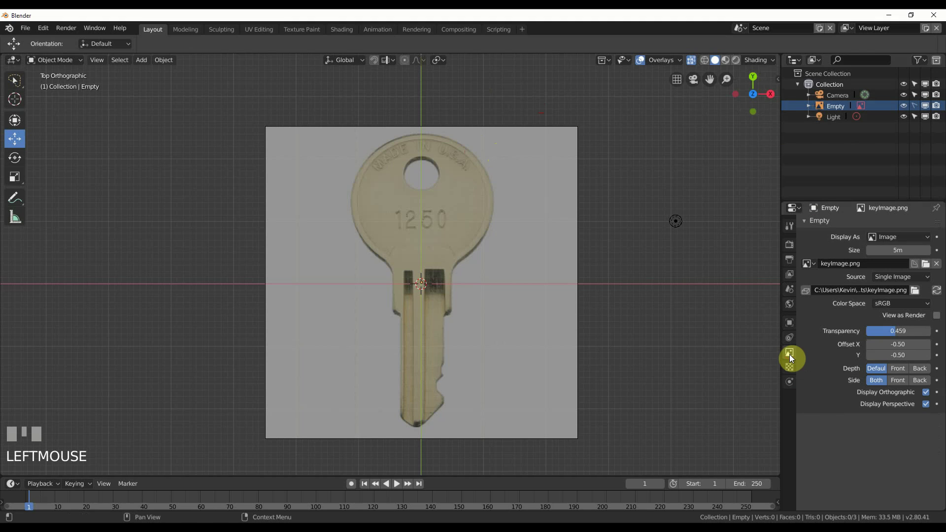
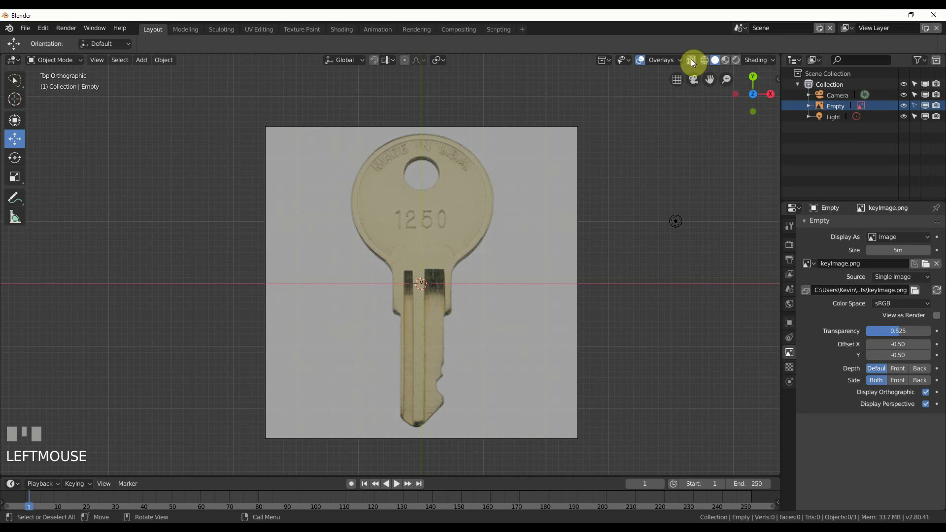
{"action": "left_click", "coordinate": [694, 60]}
Add a circle mesh and position it over the key head in the reference
{"action": "left_click", "coordinate": [695, 60]}
{"action": "left_click", "coordinate": [694, 60]}
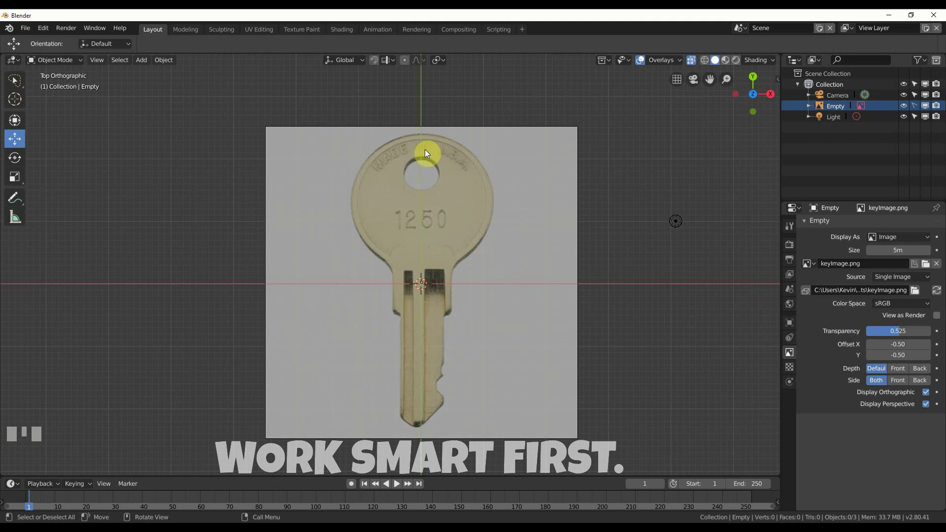
{"action": "left_click_drag", "start_coordinate": [144, 63], "coordinate": [441, 229]}
Scale the circle with S until it matches the key head's round outline
{"action": "key", "text": "s"}
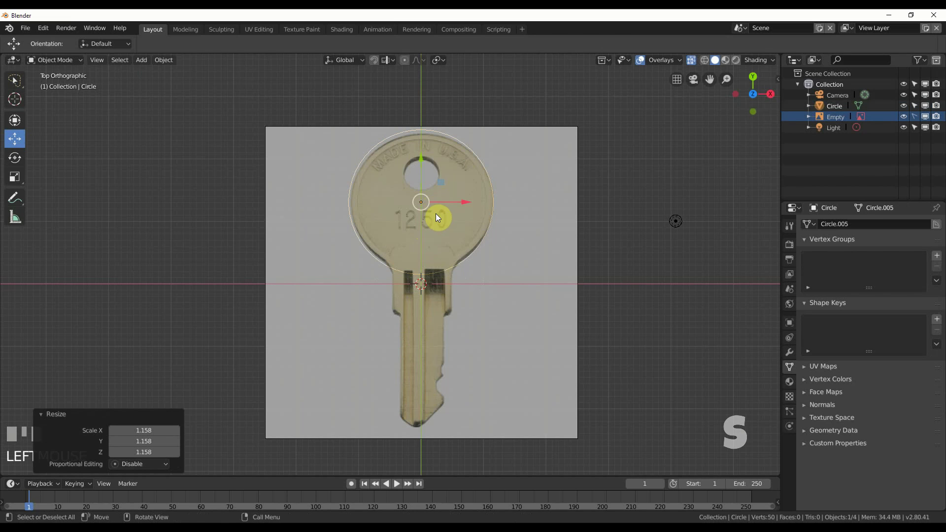
{"action": "left_click_drag", "start_coordinate": [450, 200], "coordinate": [449, 206]}
{"action": "key", "text": "s"}
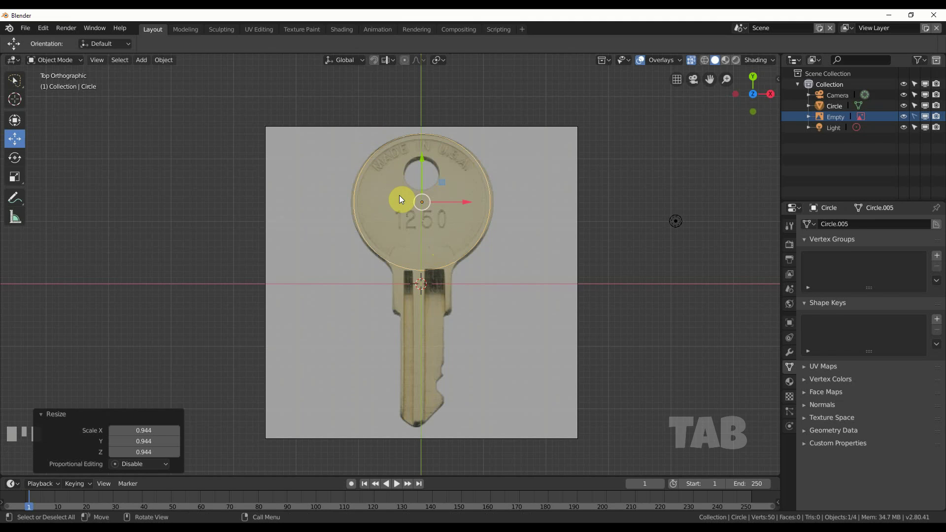
Edit the circle's geometry, filling its outline with a face over the key head
{"action": "key", "text": "b"}
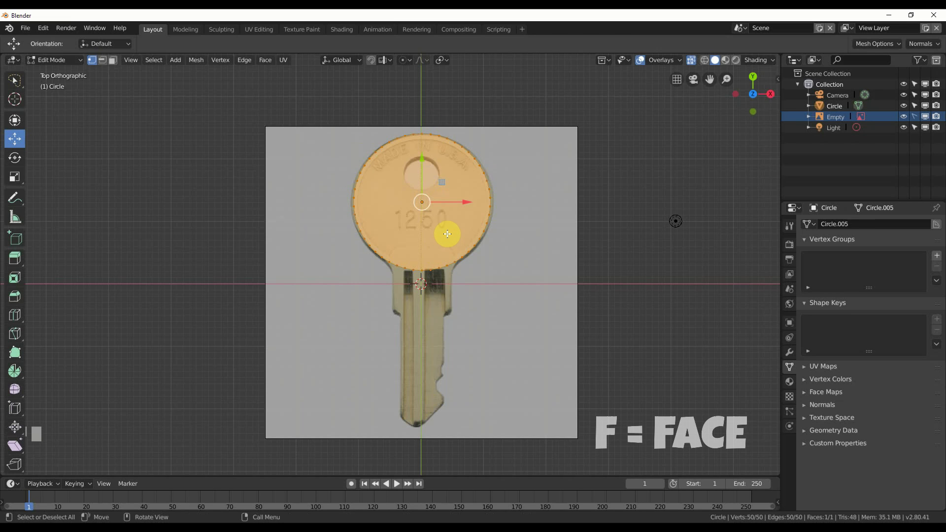
{"action": "scroll", "scroll_direction": "up", "scroll_amount": 3}
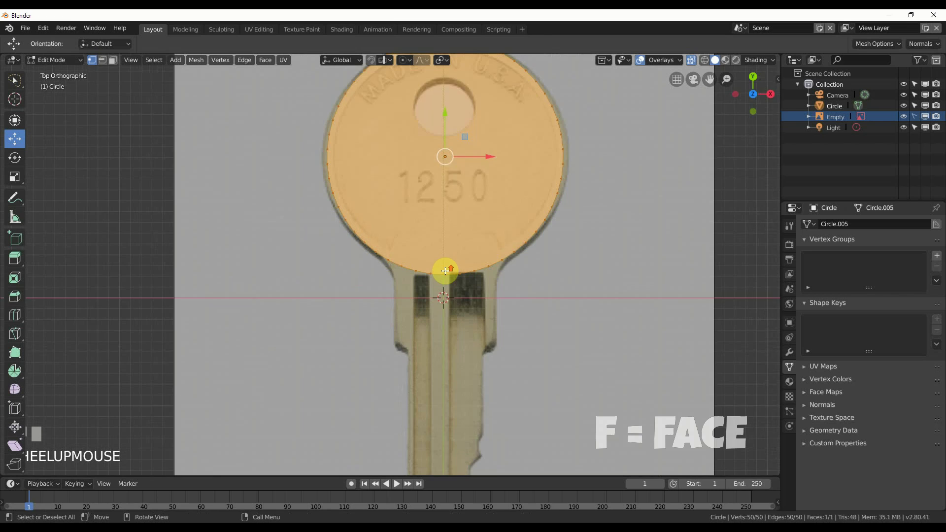
{"action": "middle_click", "coordinate": [647, 187]}
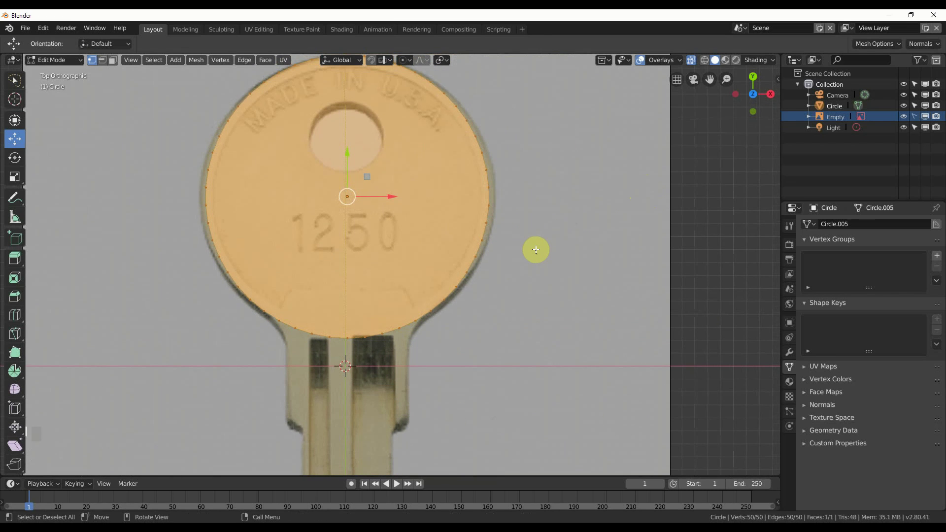
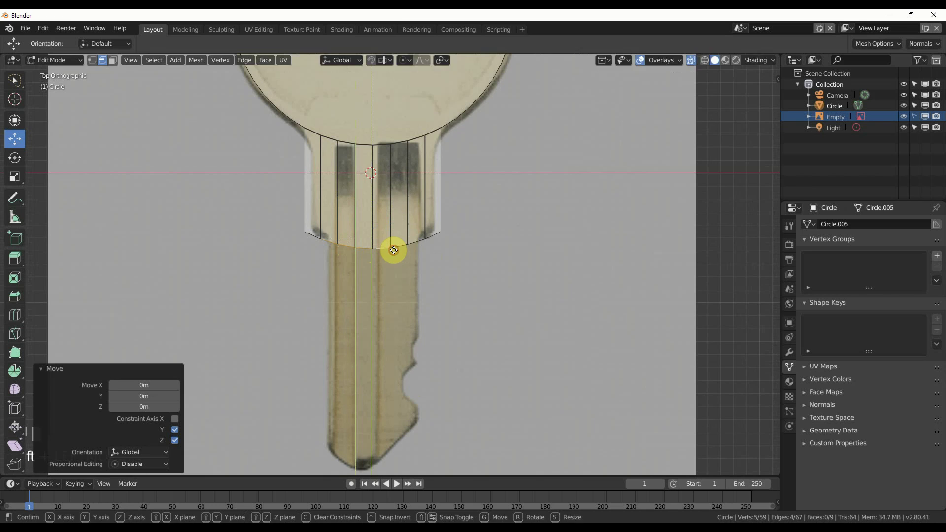
Extrude the circle's bottom edges down into the key's shoulder and long shaft
{"action": "scroll", "scroll_direction": "up", "scroll_amount": 3}
{"action": "left_click", "coordinate": [406, 228]}
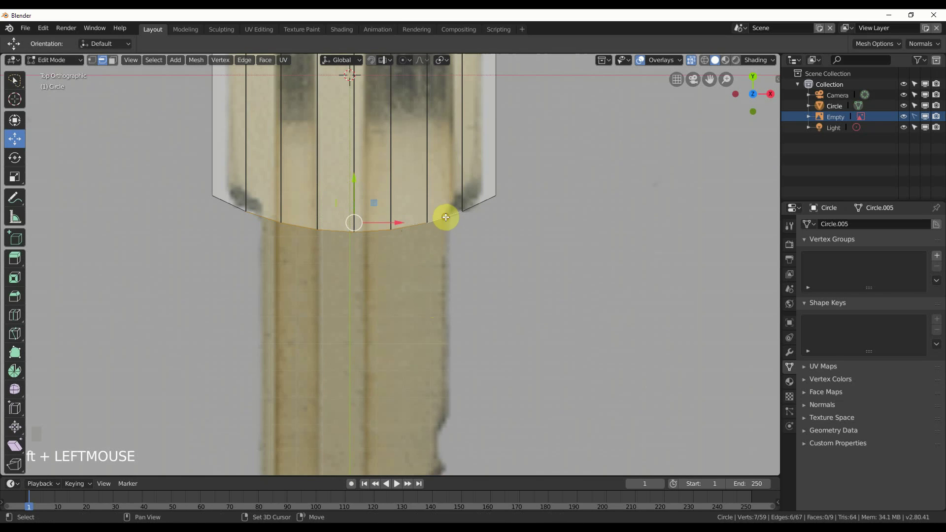
{"action": "scroll", "scroll_direction": "down", "scroll_amount": 3}
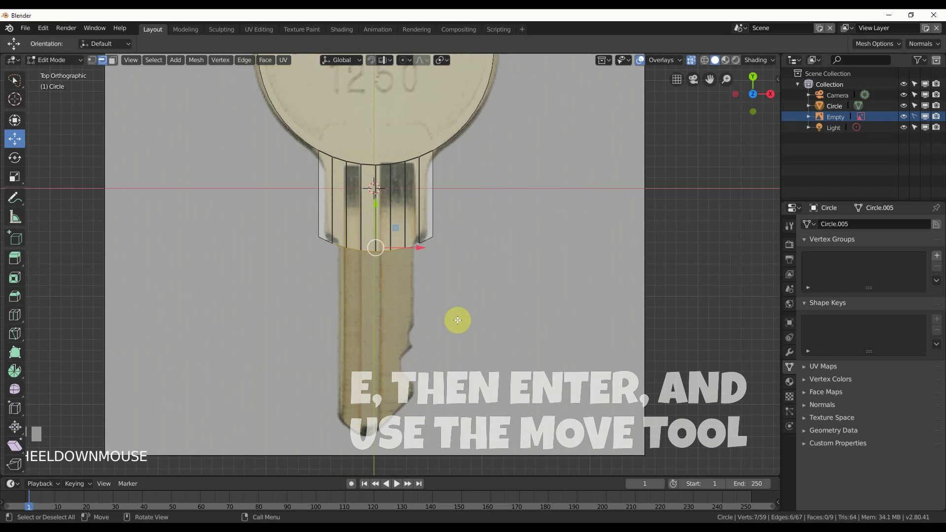
{"action": "left_click", "coordinate": [459, 319]}
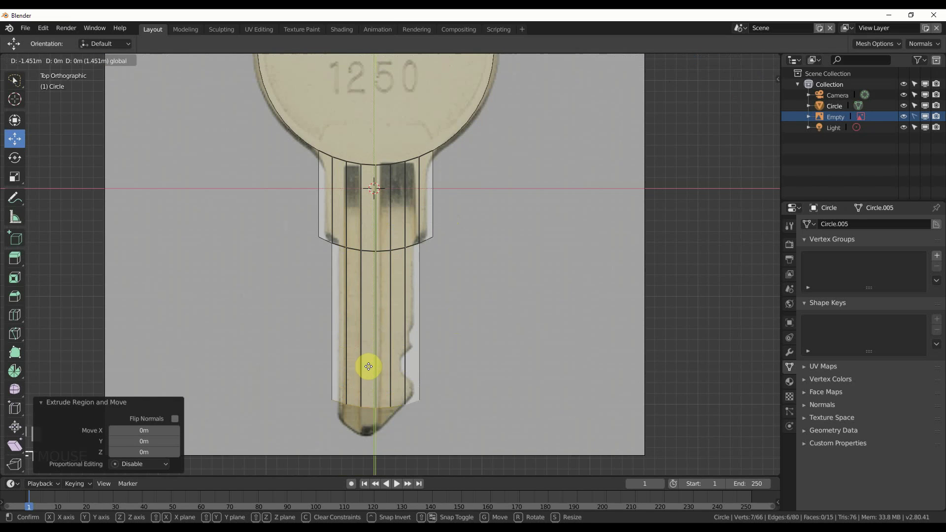
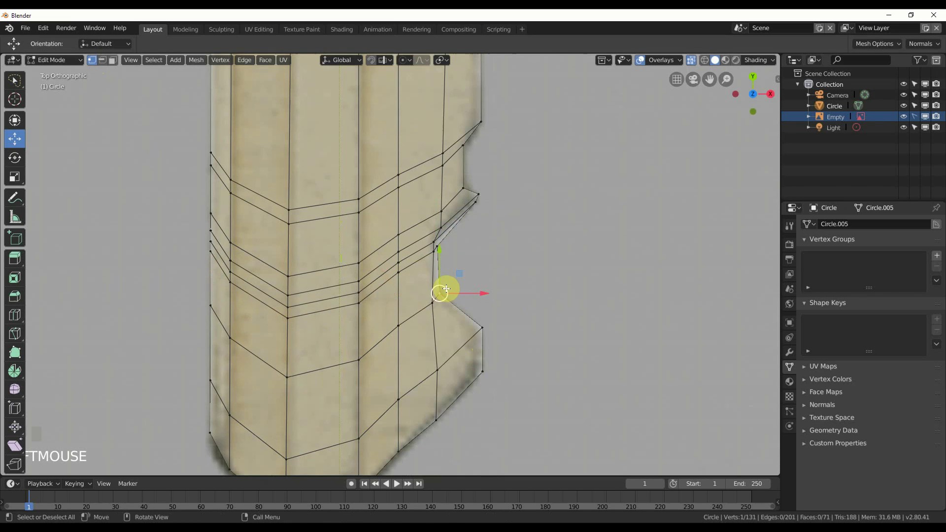
Zoom out to view the whole key outline with its notched shaft edge
{"action": "scroll", "scroll_direction": "down", "scroll_amount": 3}
Extrude the flat key outline upward into a thin solid slab
{"action": "middle_click", "coordinate": [474, 204]}
{"action": "left_click", "coordinate": [428, 284]}
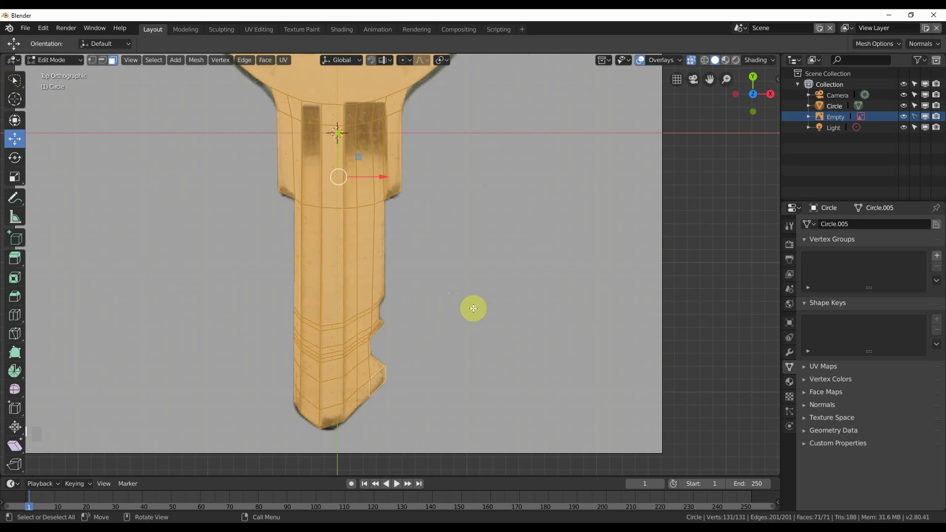
{"action": "middle_click", "coordinate": [457, 249]}
{"action": "scroll", "scroll_direction": "down", "scroll_amount": 3}
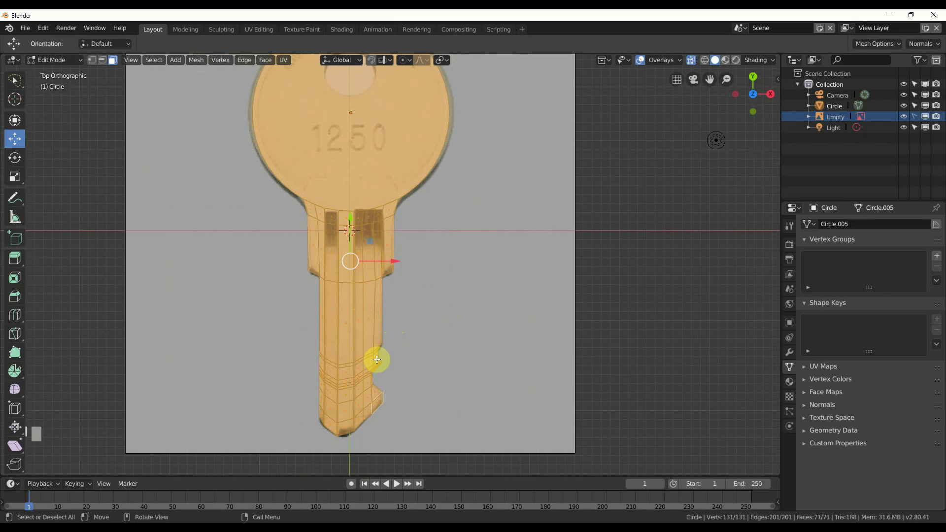
{"action": "left_click_drag", "start_coordinate": [399, 306], "coordinate": [390, 286]}
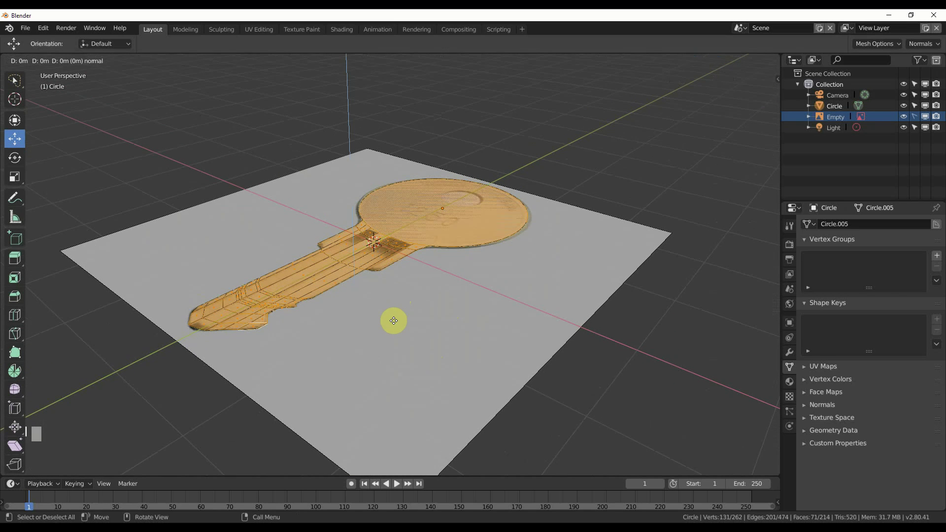
{"action": "key", "text": "t"}
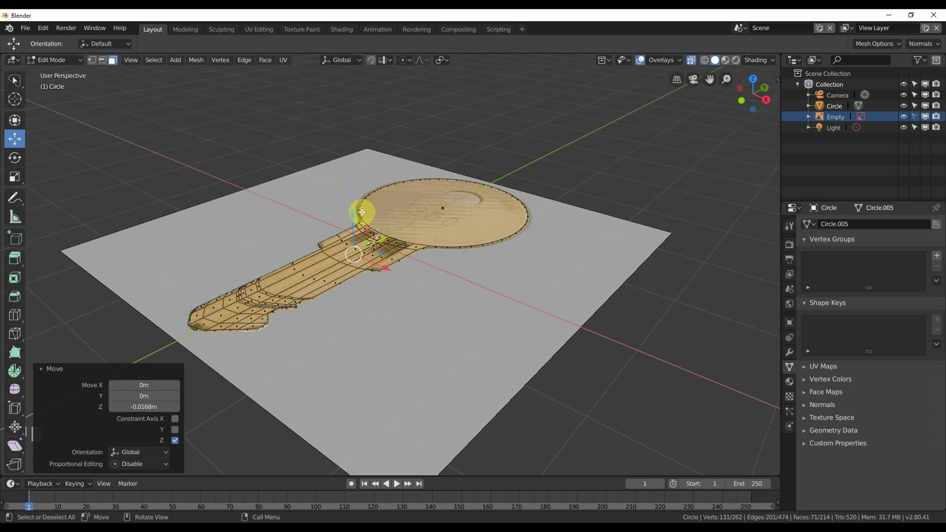
Move in closer to the key's bow to work on the raised strips
{"action": "middle_click", "coordinate": [374, 328]}
{"action": "scroll", "scroll_direction": "up", "scroll_amount": 3}
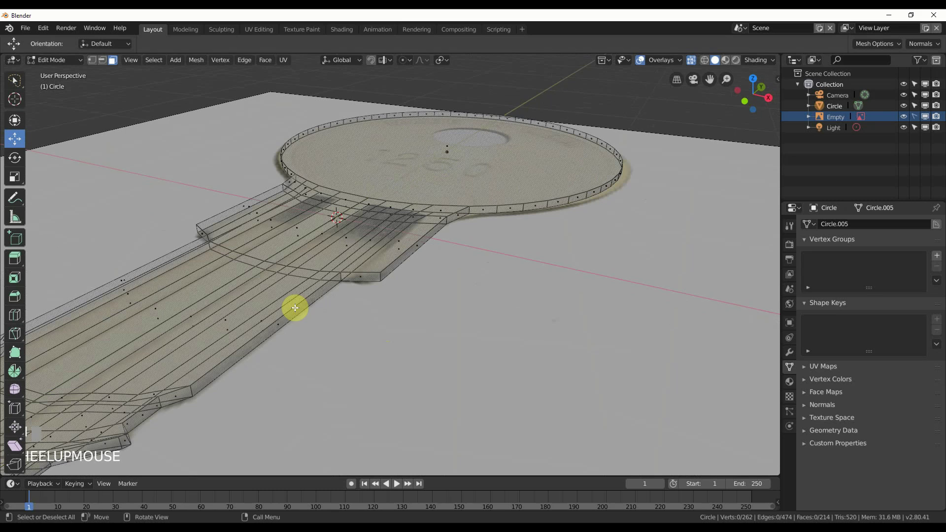
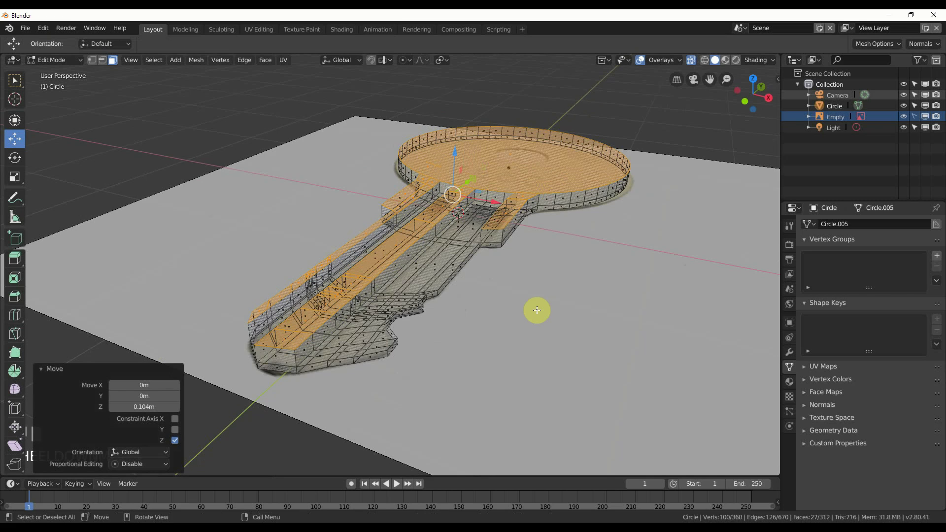
Display the key as solid rather than see-through
{"action": "left_click_drag", "start_coordinate": [526, 318], "coordinate": [695, 61]}
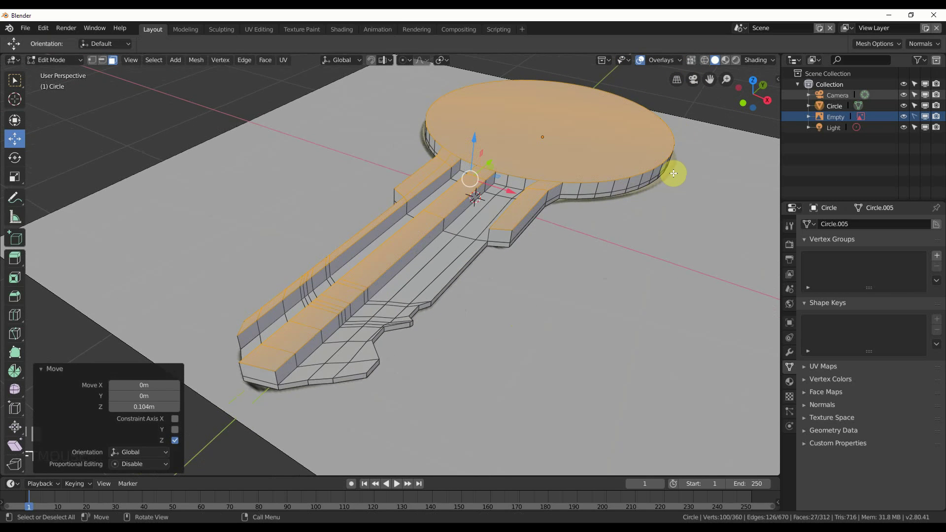
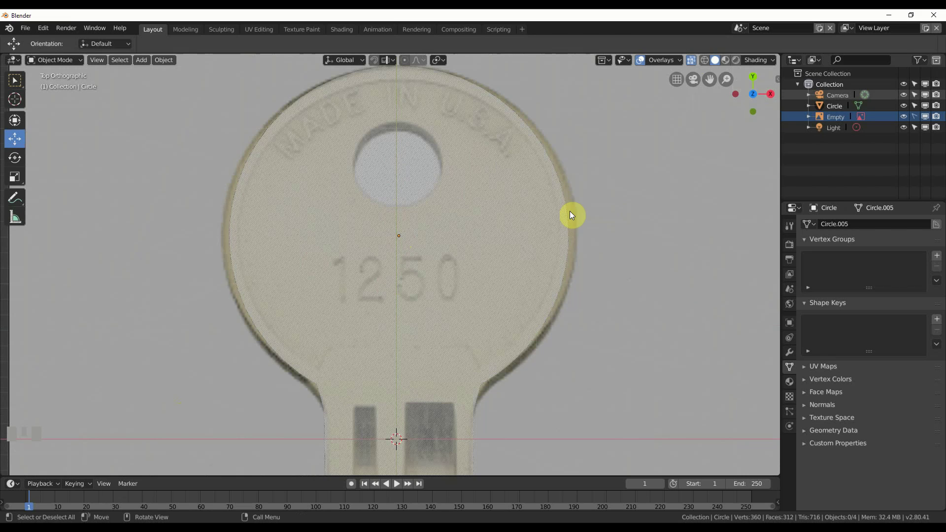
Select the top and bottom faces of the key's round bow
{"action": "left_click_drag", "start_coordinate": [445, 190], "coordinate": [460, 166]}
{"action": "scroll", "scroll_direction": "down", "scroll_amount": 3}
{"action": "left_click", "coordinate": [411, 248]}
{"action": "middle_click", "coordinate": [683, 259]}
{"action": "left_click_drag", "start_coordinate": [629, 198], "coordinate": [611, 171]}
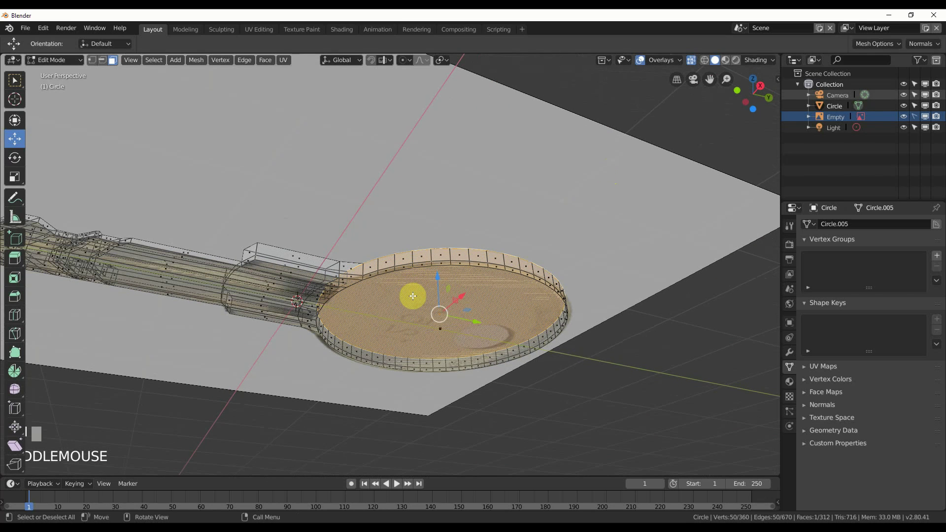
{"action": "left_click", "coordinate": [415, 311]}
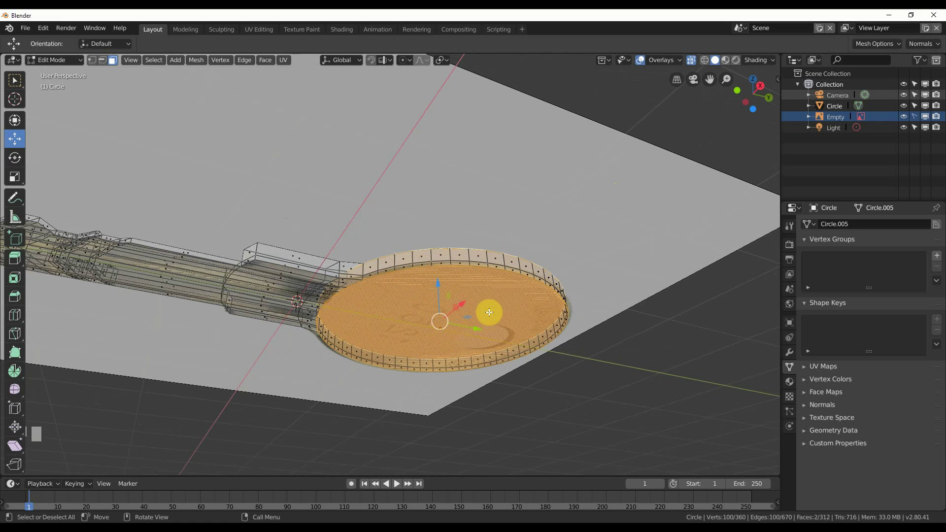
Look down onto the bow and switch to the Inset Faces tool
{"action": "middle_click", "coordinate": [495, 305]}
{"action": "left_click_drag", "start_coordinate": [526, 328], "coordinate": [481, 354]}
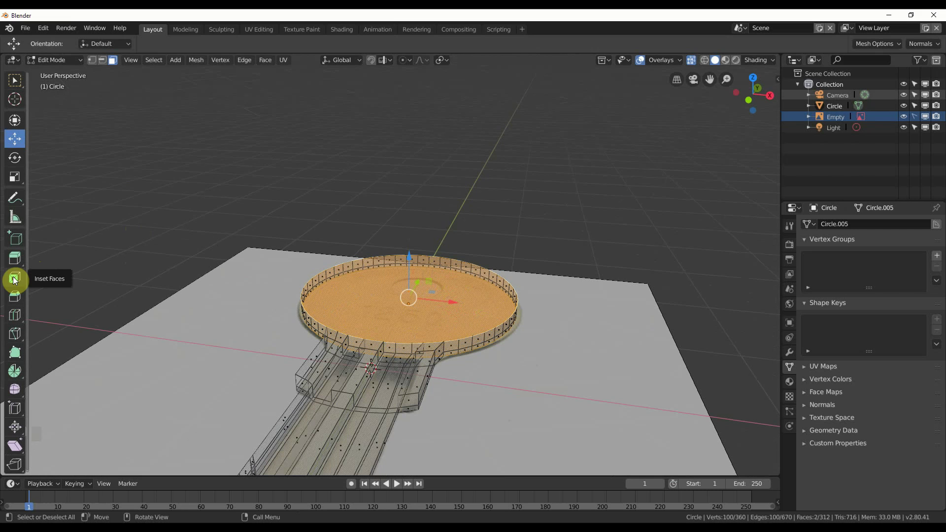
{"action": "left_click", "coordinate": [15, 278]}
Inset the bow faces toward the centre to start the ring hole
{"action": "left_click", "coordinate": [153, 229]}
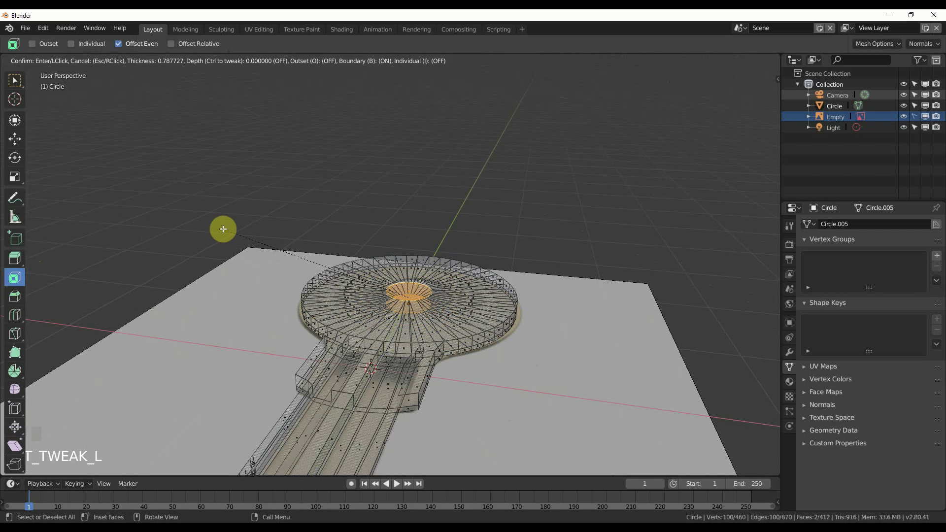
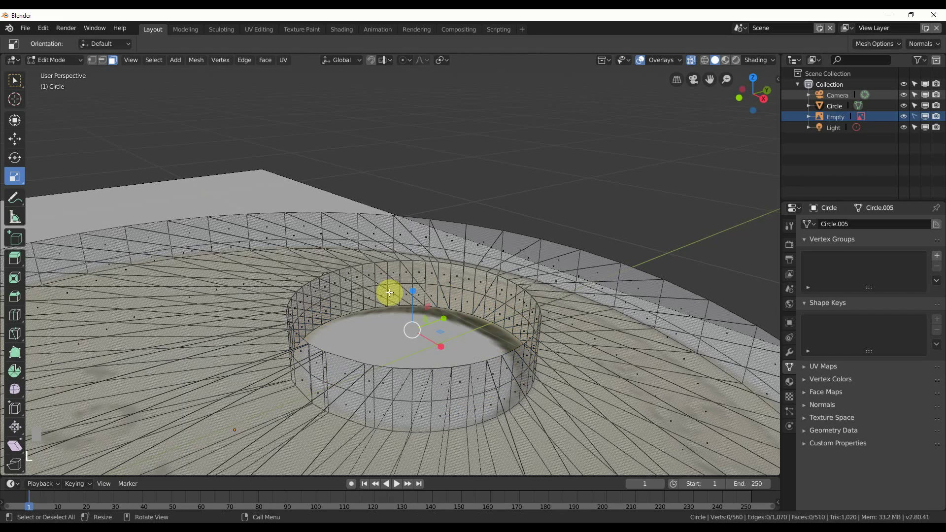
Return the key to a solid object-mode display after shaping it
{"action": "middle_click", "coordinate": [458, 301]}
{"action": "scroll", "scroll_direction": "down", "scroll_amount": 3}
{"action": "scroll", "scroll_direction": "down", "scroll_amount": 3}
{"action": "key", "text": "Tab"}
{"action": "left_click", "coordinate": [690, 64]}
Zoom toward the blade tip and select its tip edge for reshaping
{"action": "left_click_drag", "start_coordinate": [509, 256], "coordinate": [252, 294]}
{"action": "scroll", "scroll_direction": "up", "scroll_amount": 3}
{"action": "scroll", "scroll_direction": "up", "scroll_amount": 3}
{"action": "scroll", "scroll_direction": "up", "scroll_amount": 3}
{"action": "key", "text": "b"}
{"action": "left_click", "coordinate": [194, 289]}
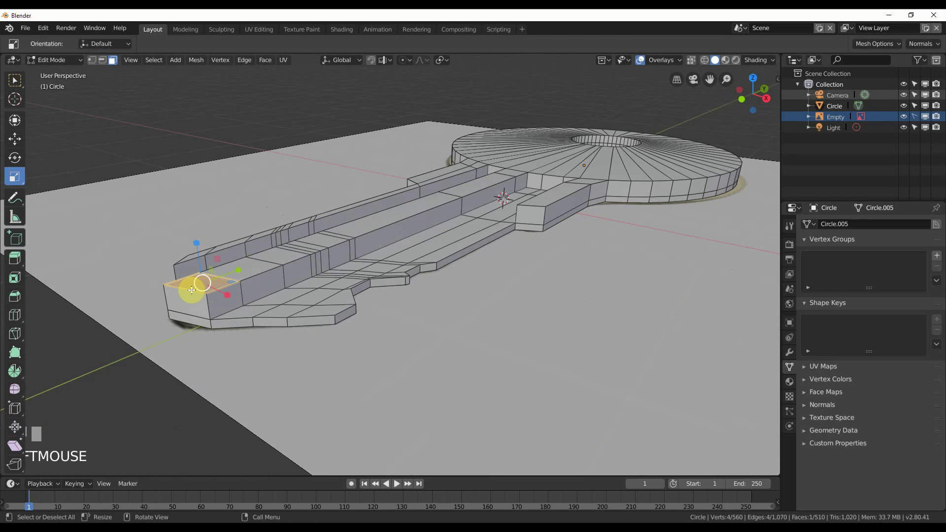
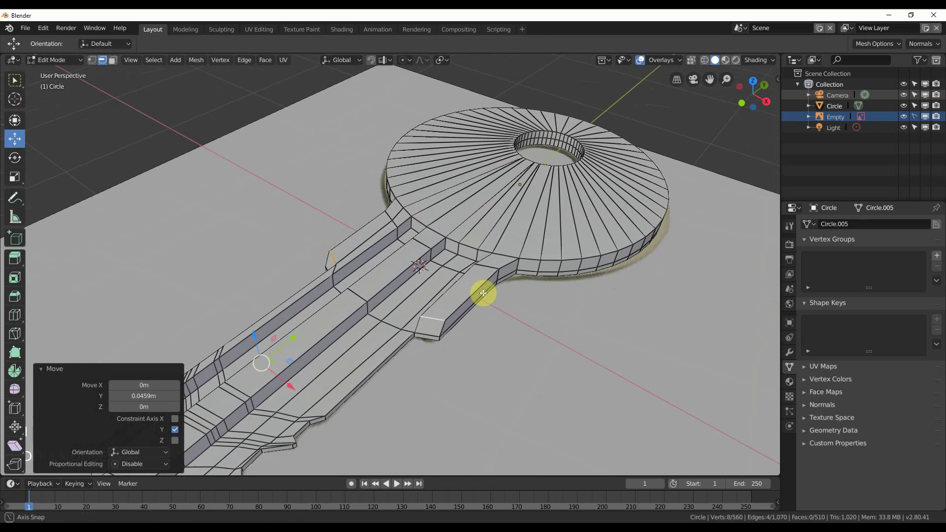
Select the key and set its Bevel modifier's Limit Method to None
{"action": "key", "text": "Tab"}
{"action": "left_click_drag", "start_coordinate": [469, 330], "coordinate": [749, 411]}
{"action": "scroll", "scroll_direction": "down", "scroll_amount": 3}
{"action": "scroll", "scroll_direction": "up", "scroll_amount": 3}
{"action": "scroll", "scroll_direction": "up", "scroll_amount": 3}
{"action": "left_click_drag", "start_coordinate": [750, 410], "coordinate": [855, 351]}
{"action": "left_click_drag", "start_coordinate": [682, 281], "coordinate": [864, 354]}
{"action": "scroll", "scroll_direction": "down", "scroll_amount": 3}
{"action": "left_click", "coordinate": [864, 354]}
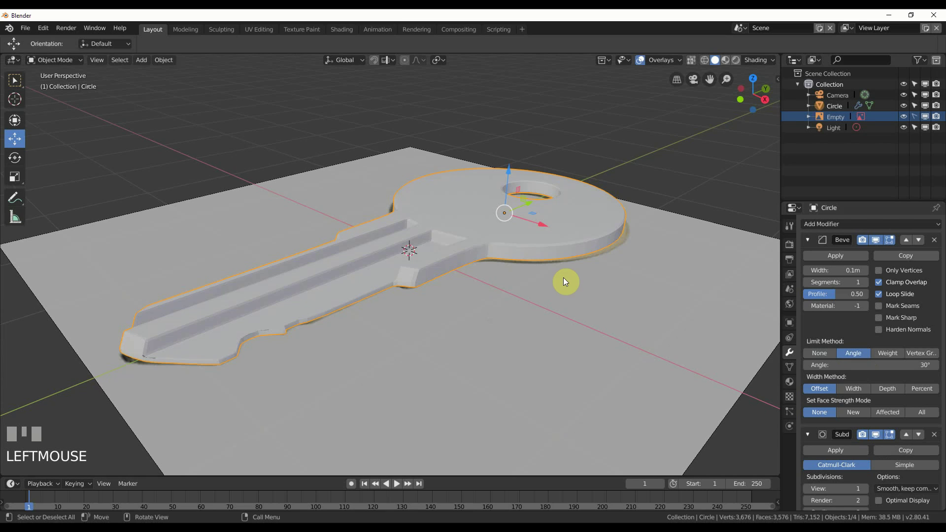
{"action": "left_click", "coordinate": [829, 357]}
Hide the reference image plane so the smoothed key stands alone
{"action": "left_click_drag", "start_coordinate": [753, 369], "coordinate": [910, 117]}
{"action": "left_click", "coordinate": [911, 116]}
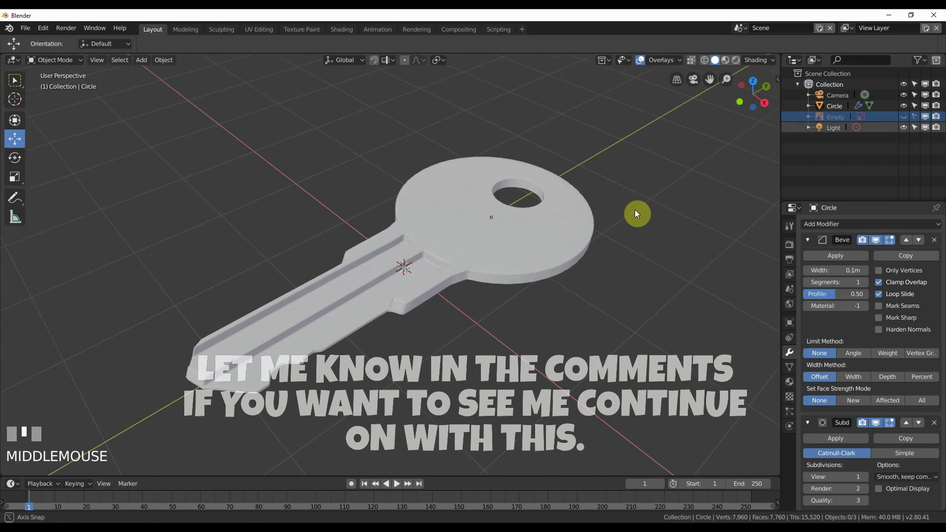